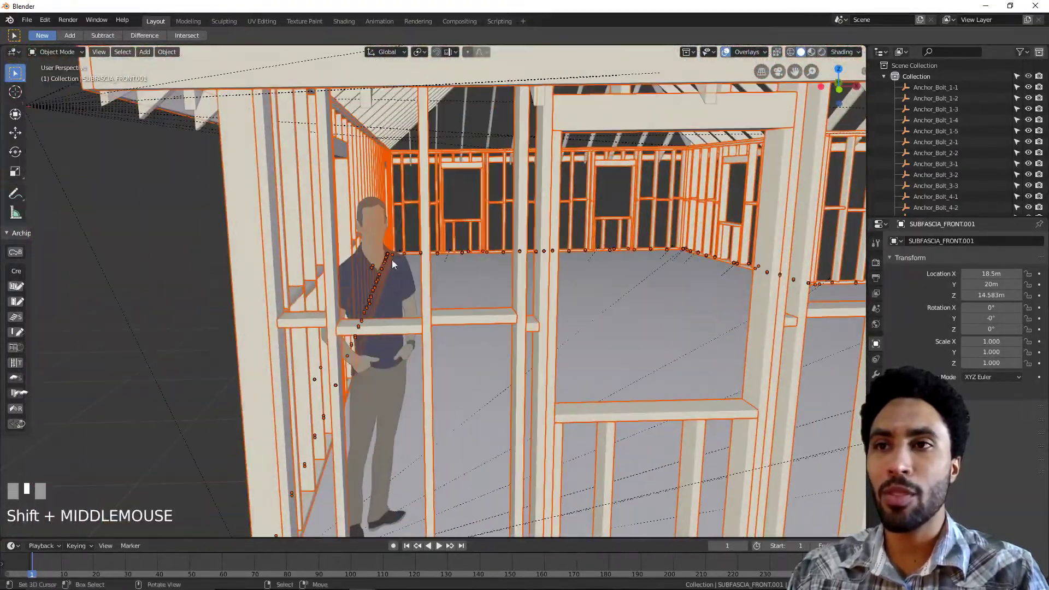
Orbit and zoom in on the house framing to inspect SUBFASCIA_FRONT.001's mesh edges
{"action": "scroll", "scroll_direction": "down", "scroll_amount": 3}
{"action": "middle_click", "coordinate": [602, 312]}
{"action": "key", "text": "alt+a"}
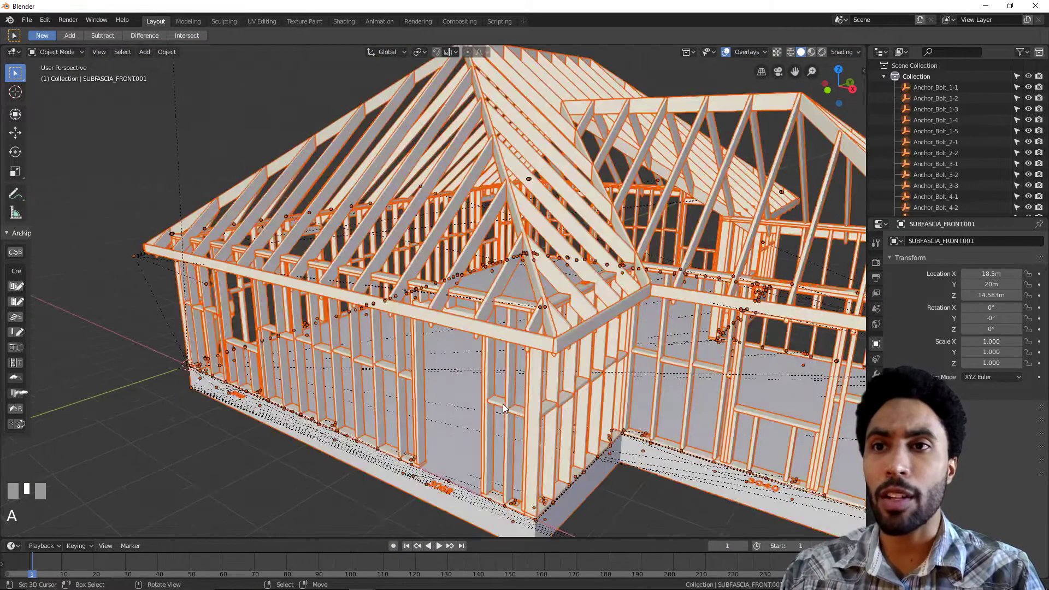